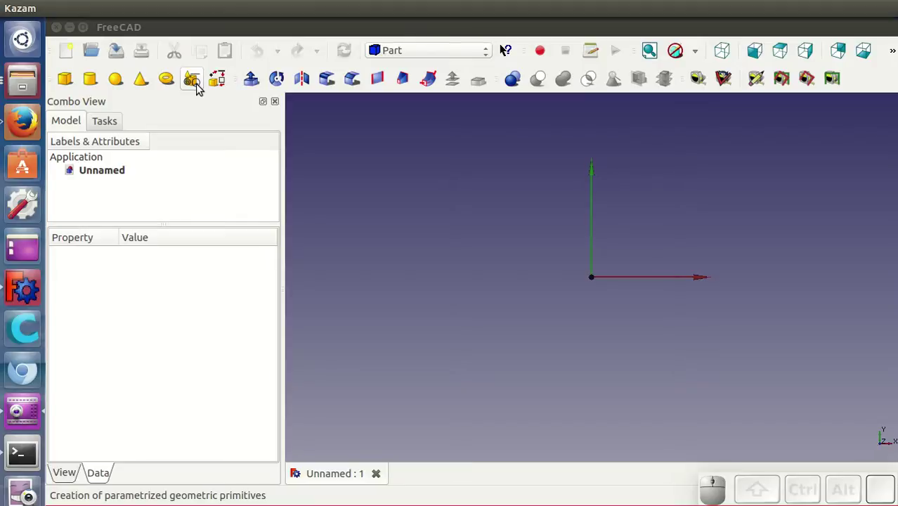
# Step: Create a Wedge primitive with default dimensions from the Part Primitives panel
pyautogui.click(202, 88)
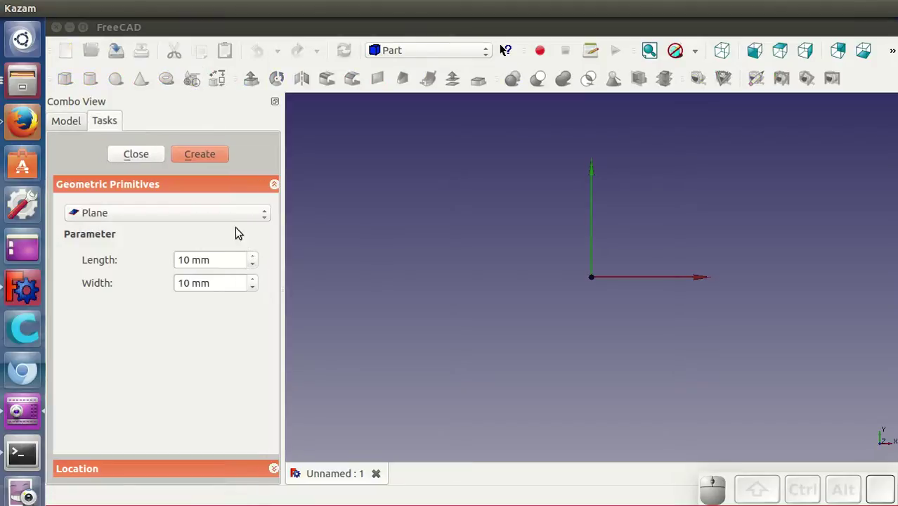
pyautogui.click(157, 218)
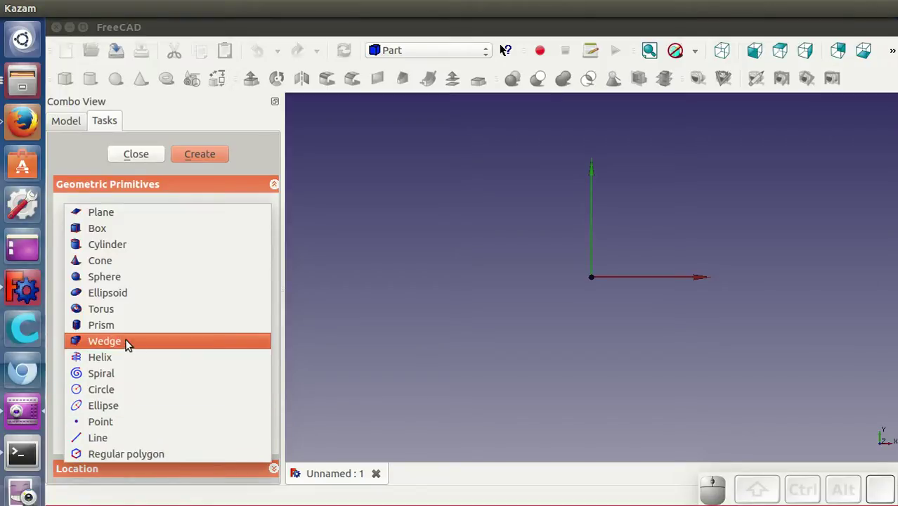
pyautogui.click(126, 343)
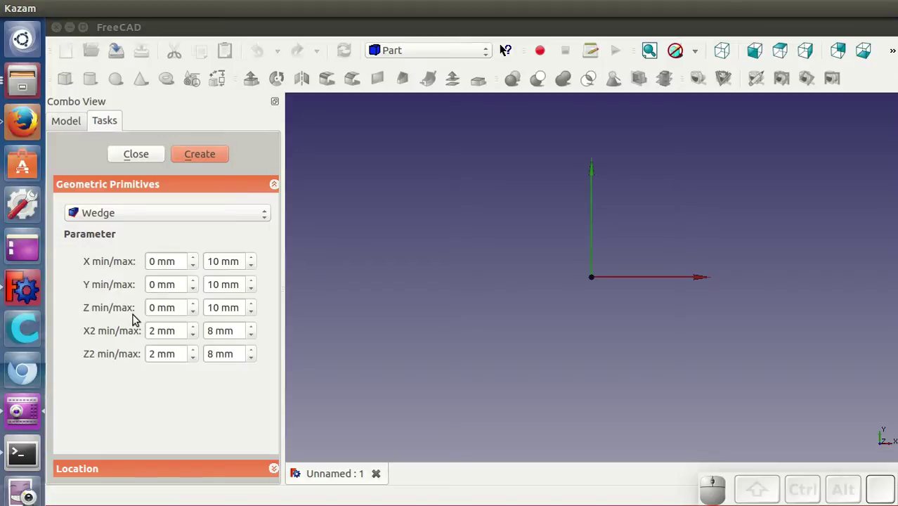
pyautogui.click(209, 159)
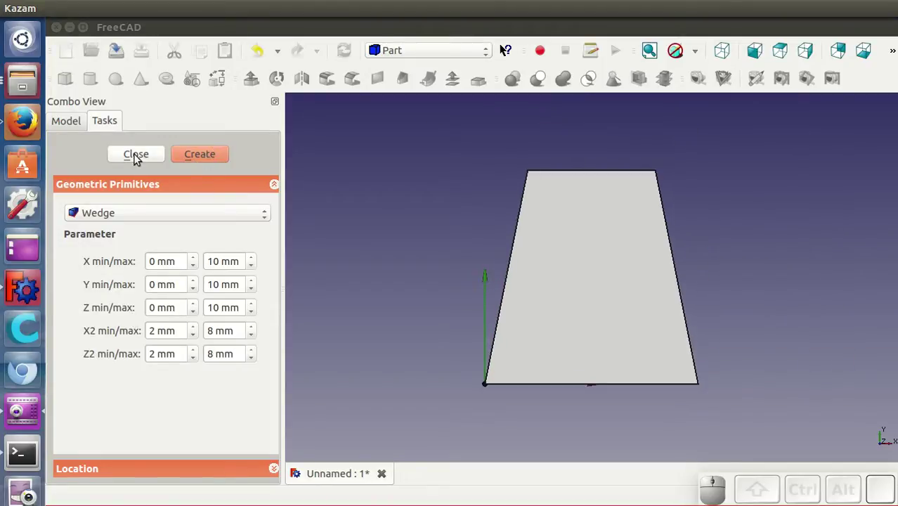
# Step: Close the Primitives panel and orbit the view to inspect the wedge's tapered shape
pyautogui.click(134, 157)
pyautogui.click(731, 57)
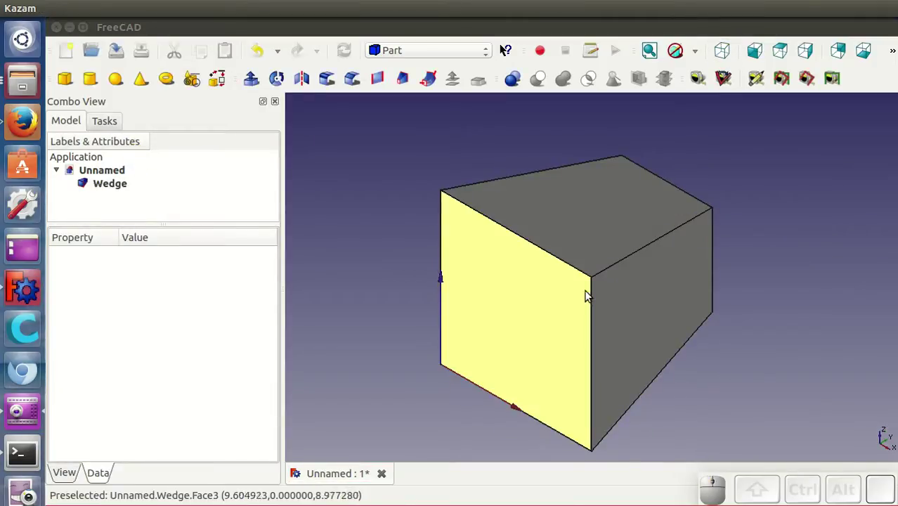
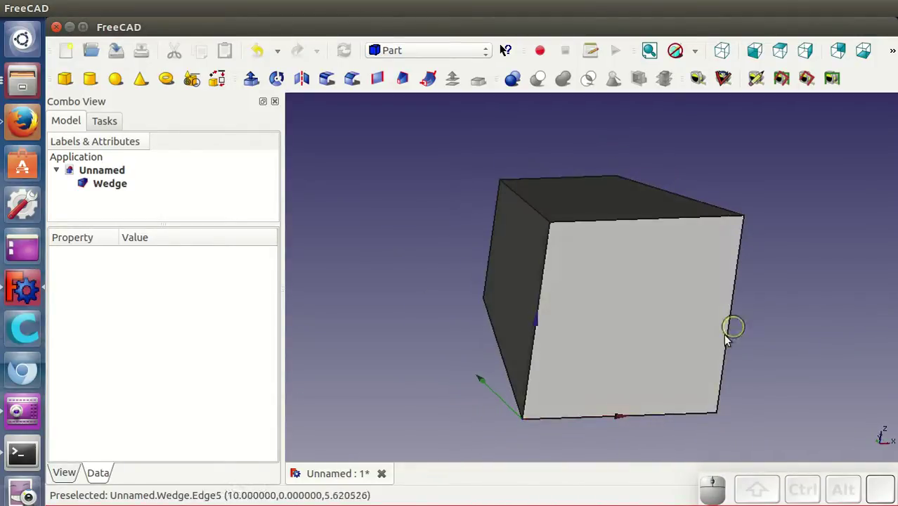
pyautogui.moveTo(708, 361); pyautogui.dragTo(669, 391)
pyautogui.middleClick(674, 389)
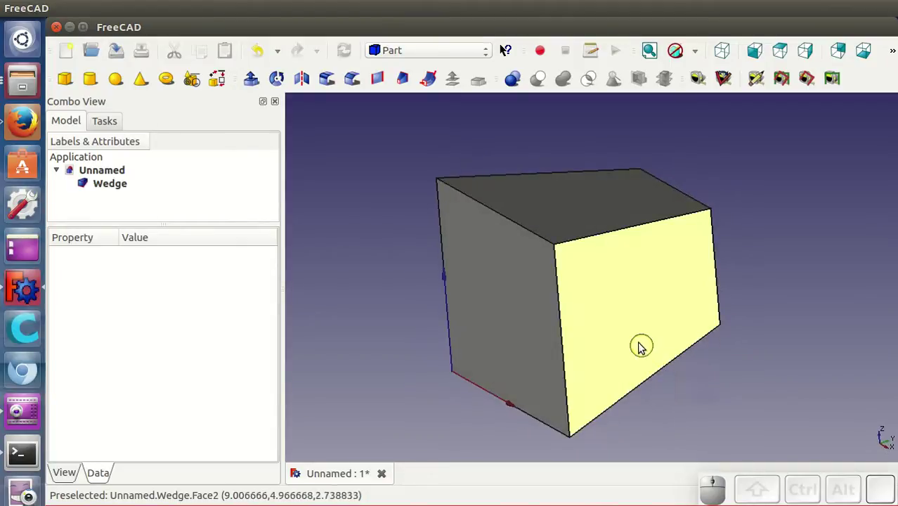
pyautogui.middleClick(681, 272)
pyautogui.moveTo(504, 326); pyautogui.dragTo(698, 284)
pyautogui.middleClick(696, 325)
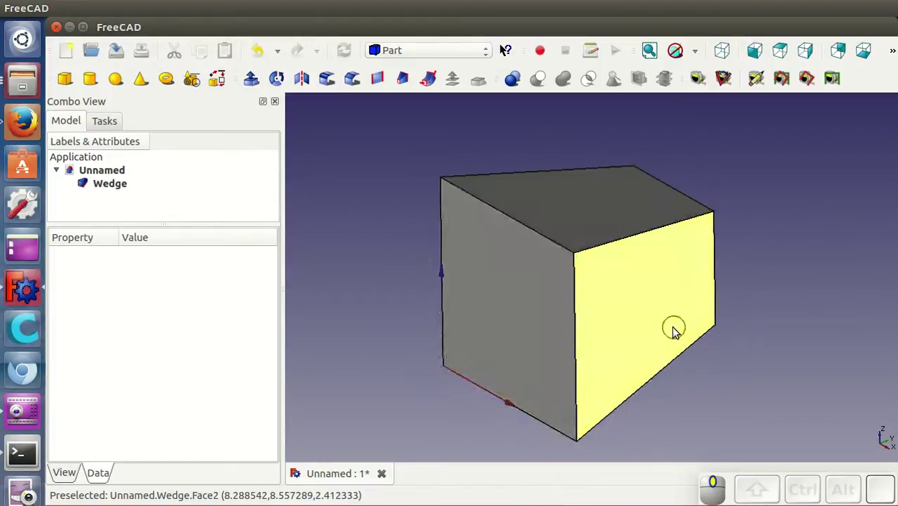
pyautogui.click(122, 192)
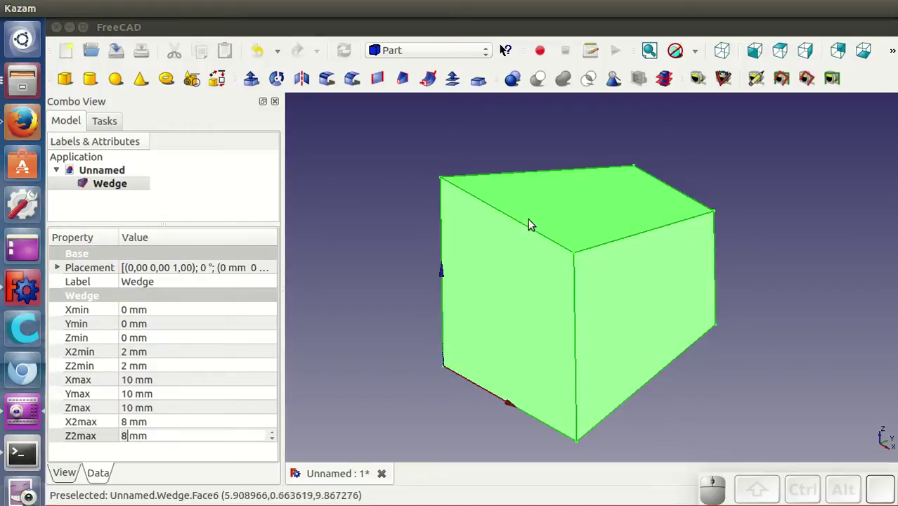
pyautogui.click(525, 231)
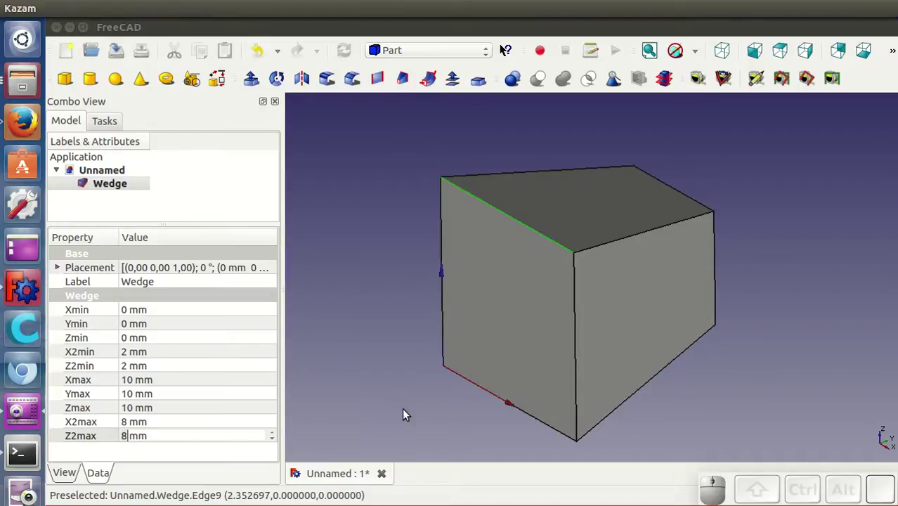
pyautogui.click(169, 313)
pyautogui.scroll(3)
pyautogui.scroll(3)
pyautogui.scroll(-3)
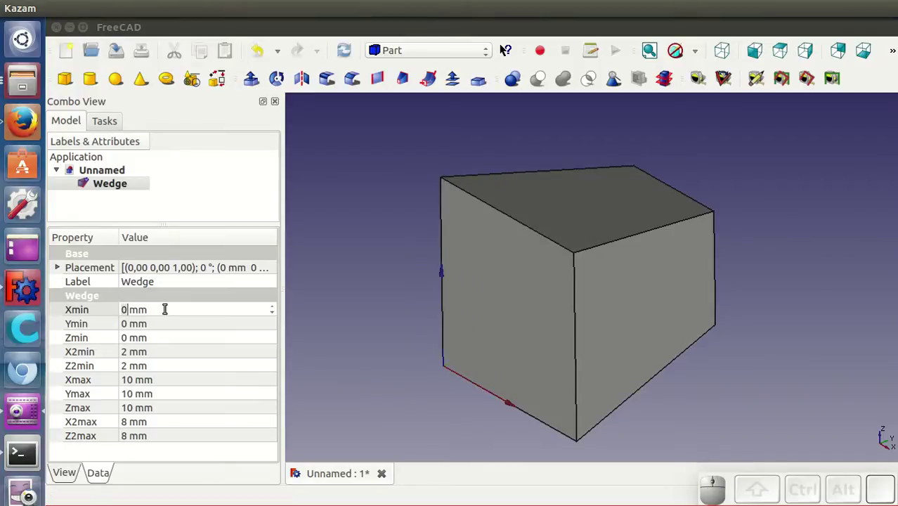
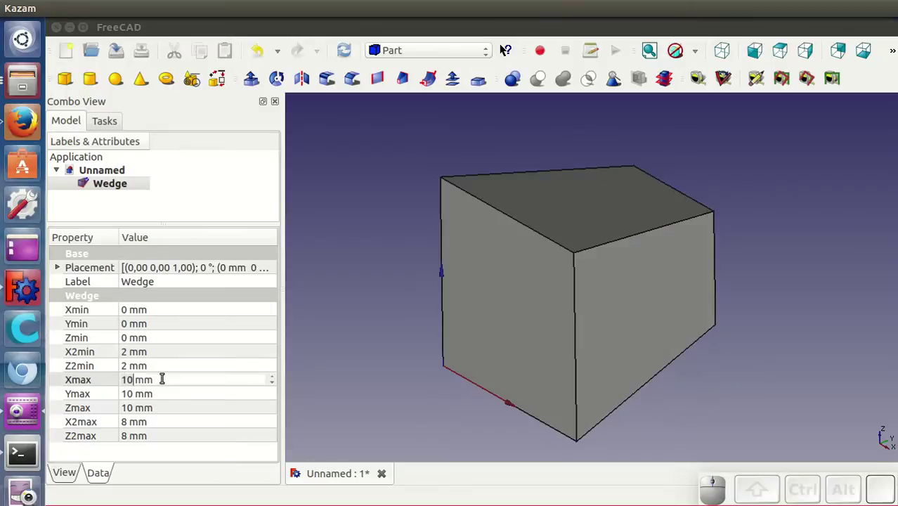
pyautogui.click(163, 336)
pyautogui.scroll(-3)
pyautogui.scroll(3)
pyautogui.scroll(-3)
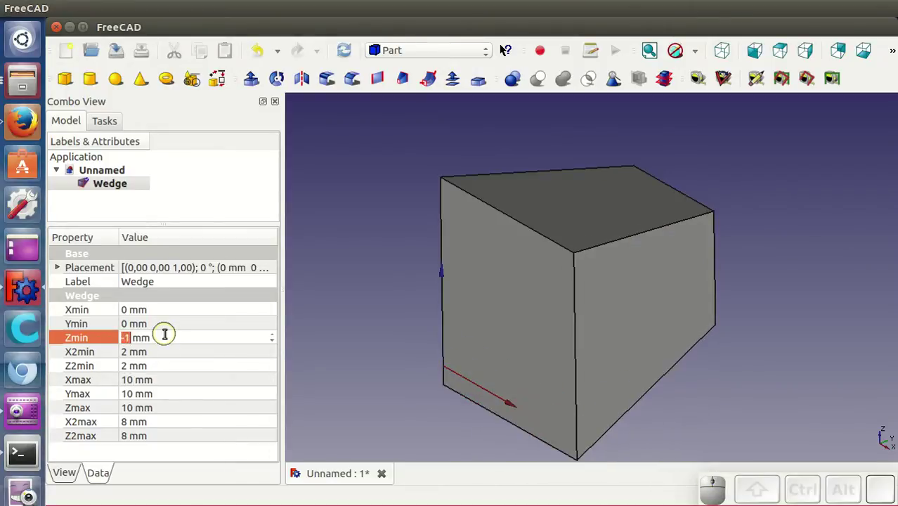
pyautogui.scroll(3)
pyautogui.click(164, 409)
pyautogui.scroll(3)
pyautogui.scroll(-3)
pyautogui.scroll(3)
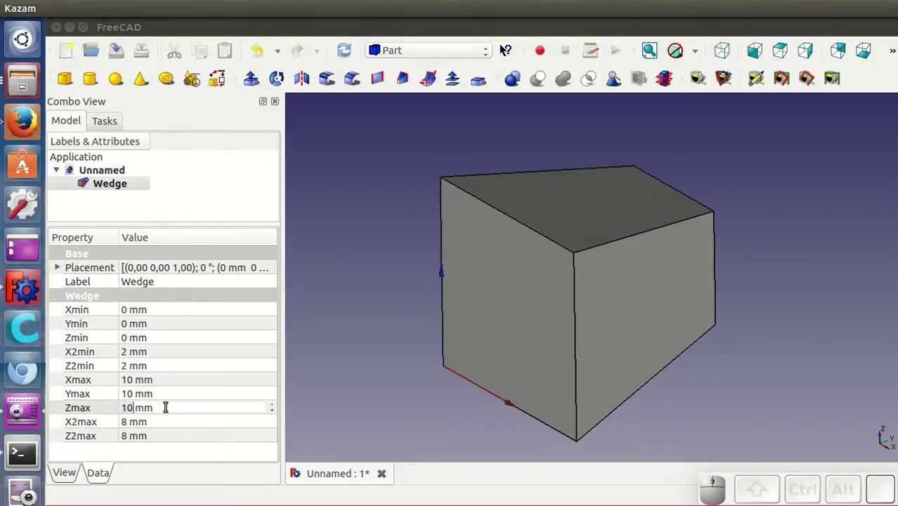
pyautogui.moveTo(502, 48); pyautogui.dragTo(697, 338)
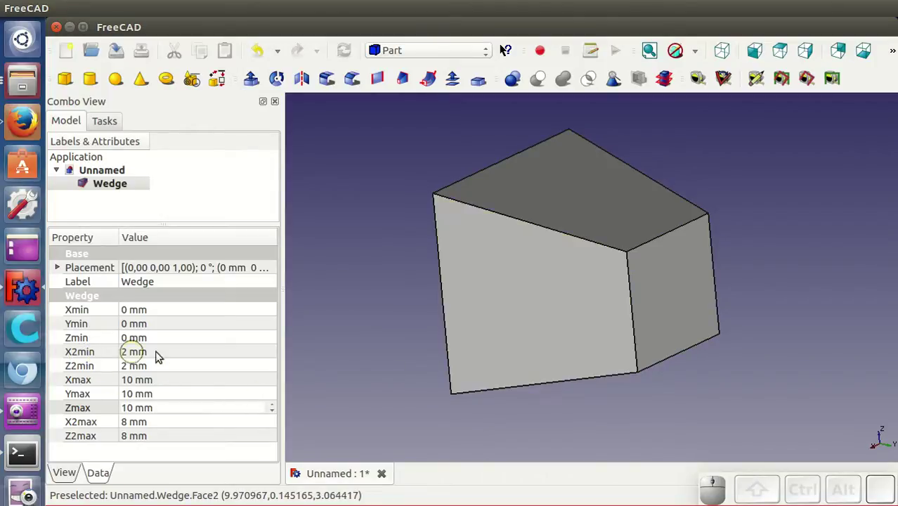
pyautogui.click(166, 353)
pyautogui.scroll(-3)
pyautogui.scroll(3)
pyautogui.scroll(3)
pyautogui.scroll(-3)
pyautogui.scroll(-3)
pyautogui.scroll(-3)
pyautogui.scroll(3)
pyautogui.click(151, 367)
pyautogui.scroll(3)
pyautogui.scroll(-3)
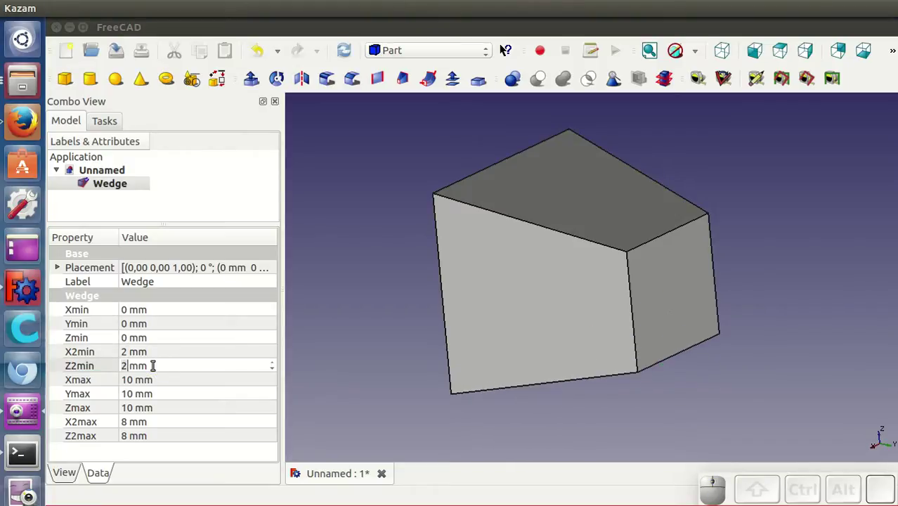
pyautogui.click(154, 421)
pyautogui.scroll(3)
pyautogui.scroll(-3)
pyautogui.scroll(-3)
pyautogui.scroll(3)
pyautogui.click(158, 438)
pyautogui.scroll(3)
pyautogui.scroll(-3)
pyautogui.scroll(3)
pyautogui.scroll(3)
pyautogui.moveTo(538, 302); pyautogui.dragTo(558, 324)
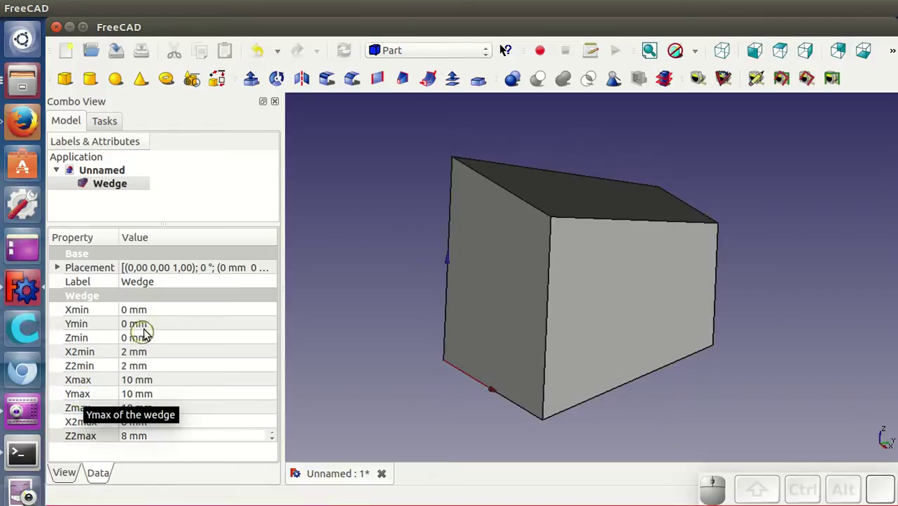
pyautogui.click(161, 327)
pyautogui.scroll(3)
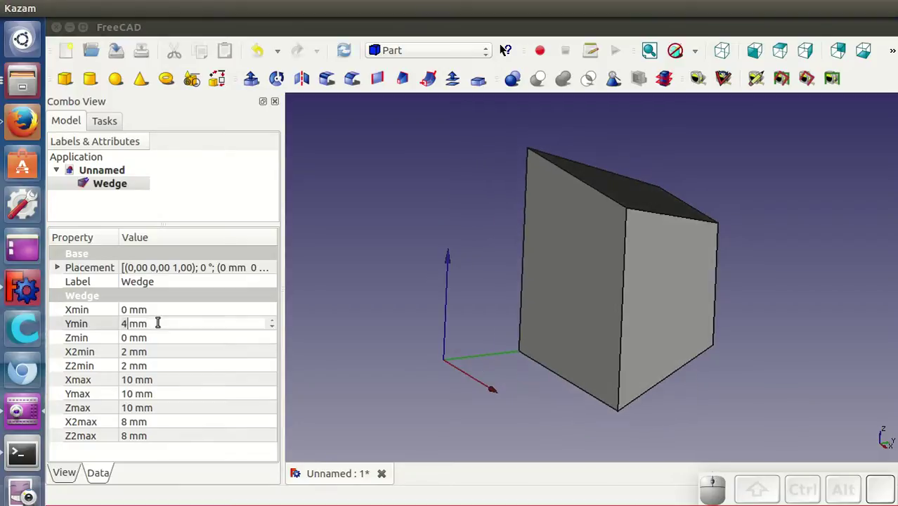
pyautogui.scroll(-3)
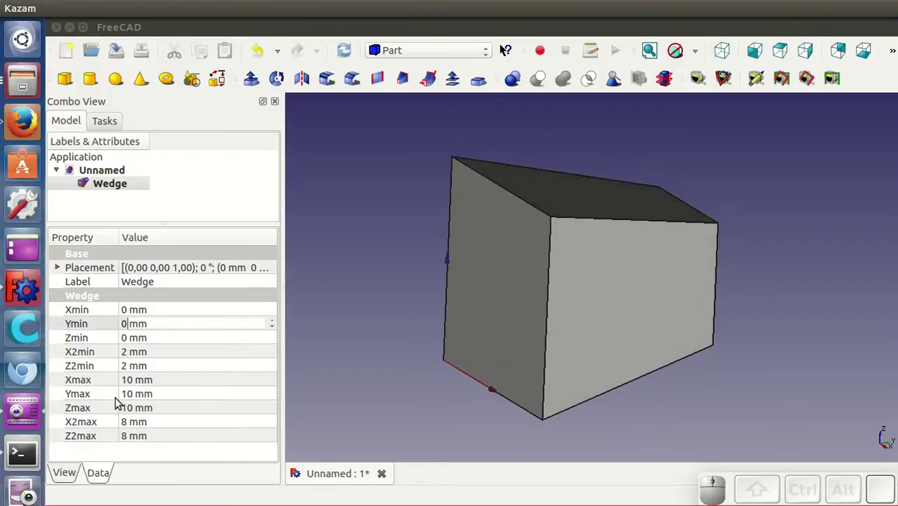
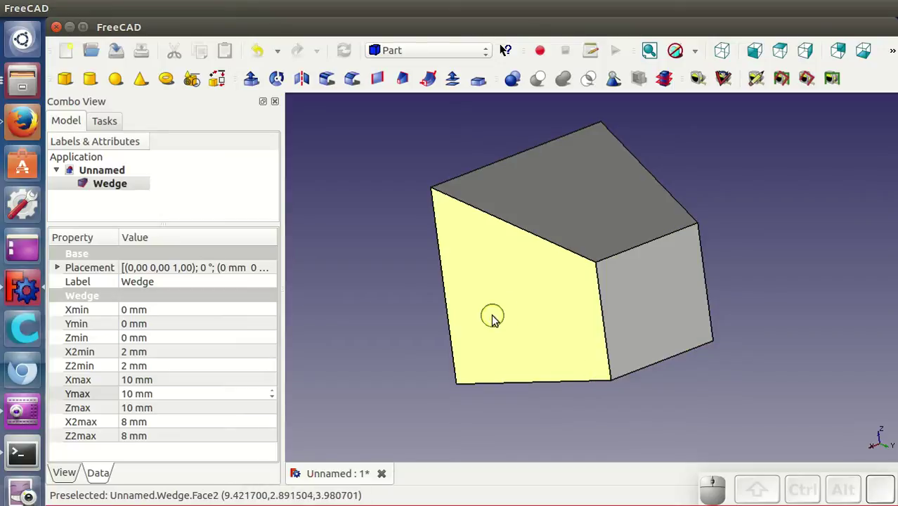
# Step: Set the wedge's X2min, Z2min, X2max and Z2max to 5 mm so it tapers to an apex
pyautogui.moveTo(593, 309); pyautogui.dragTo(554, 310)
pyautogui.moveTo(479, 281); pyautogui.dragTo(682, 299)
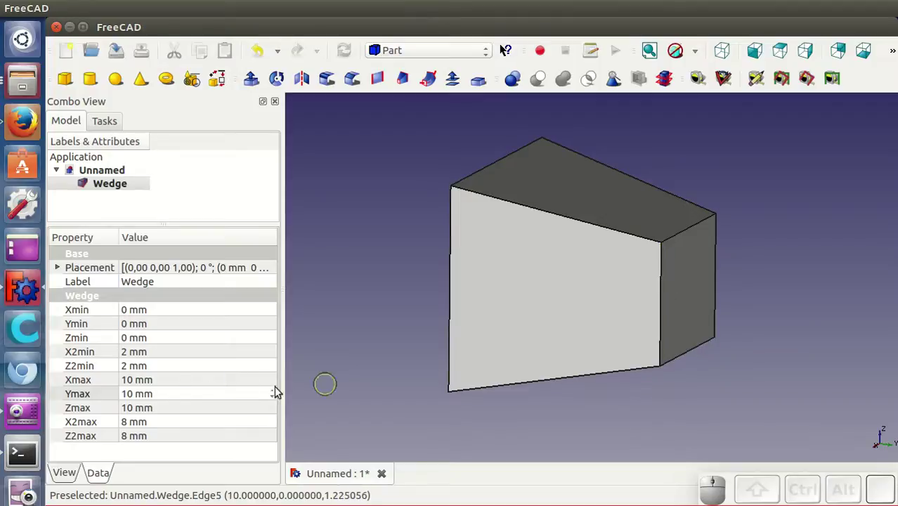
pyautogui.click(162, 355)
pyautogui.scroll(3)
pyautogui.scroll(3)
pyautogui.click(159, 368)
pyautogui.scroll(3)
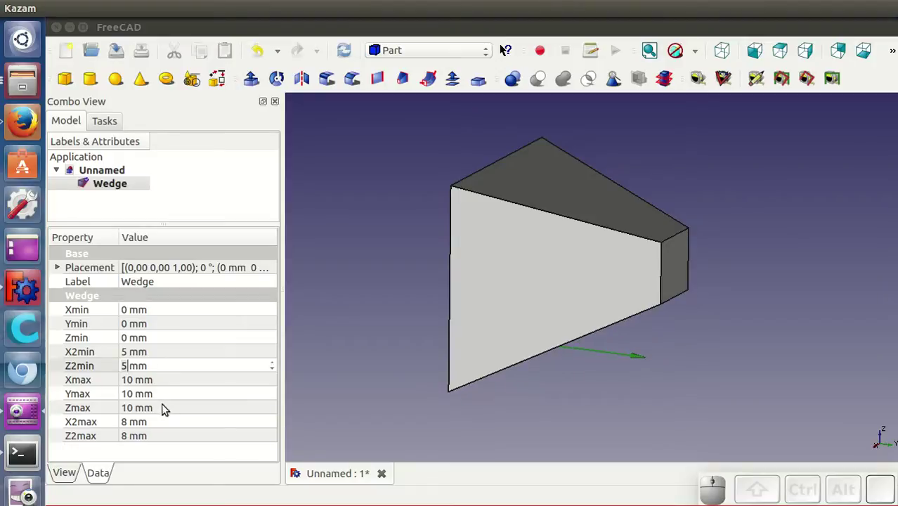
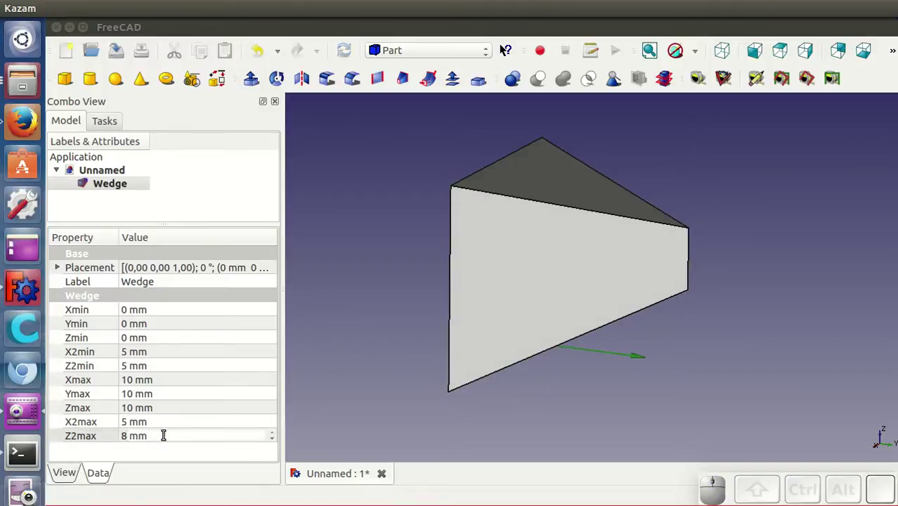
pyautogui.scroll(-3)
pyautogui.scroll(-3)
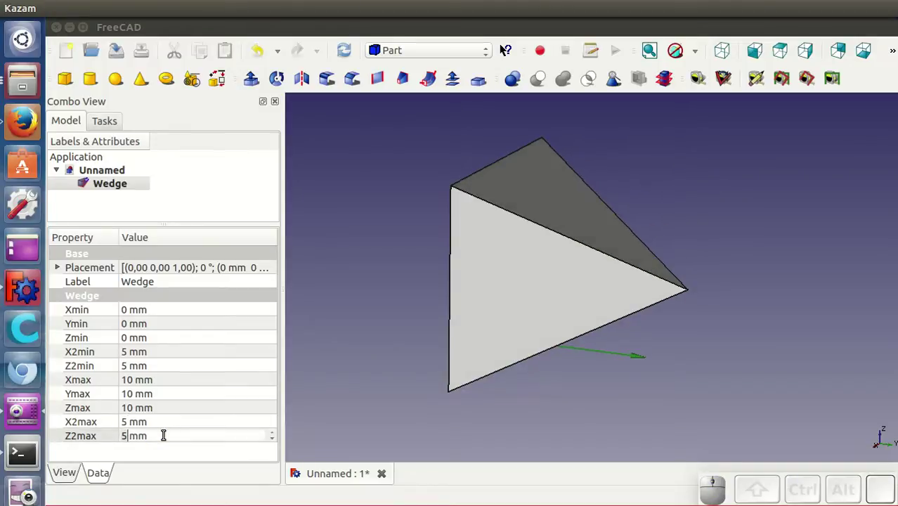
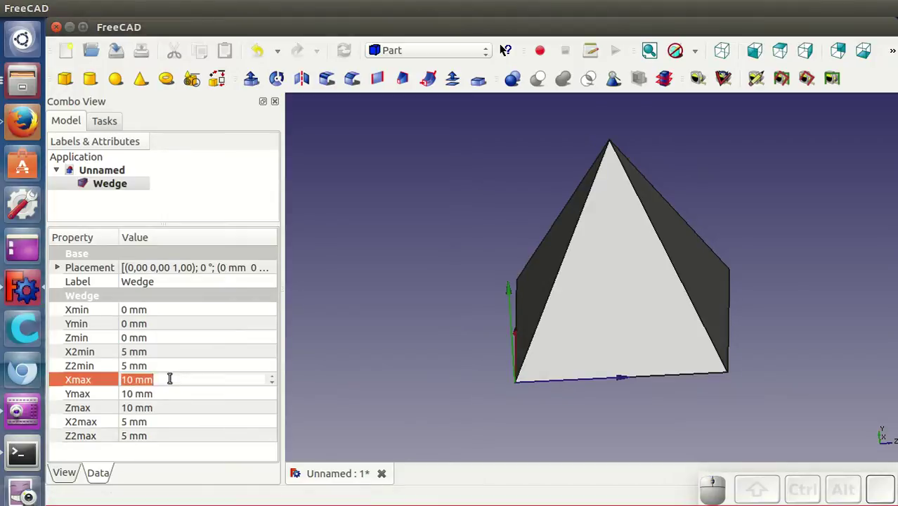
# Step: Set the wedge's Xmax and Zmax to 44 mm and its Ymax height to 28 mm
pyautogui.press('4')
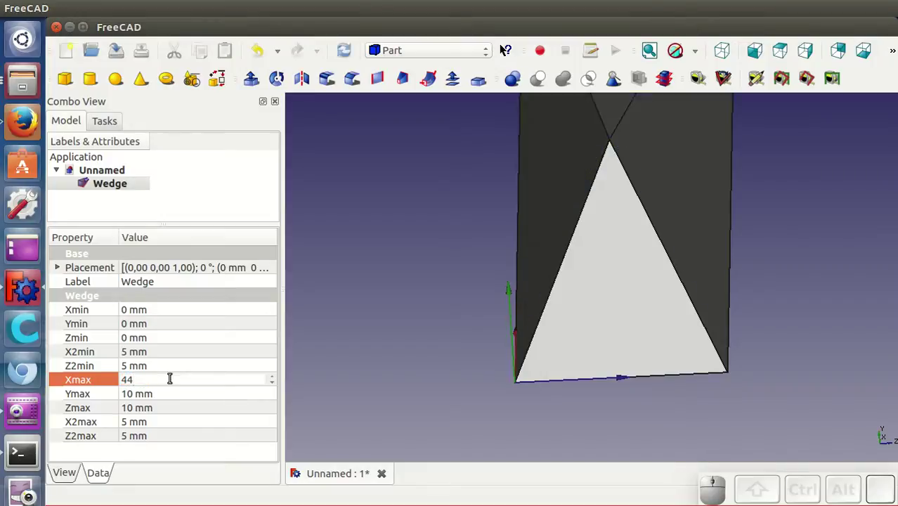
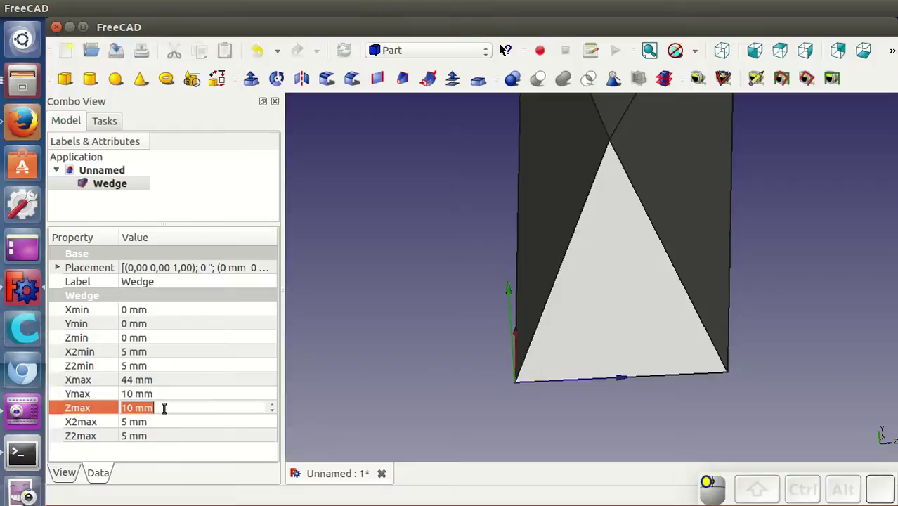
pyautogui.press('4')
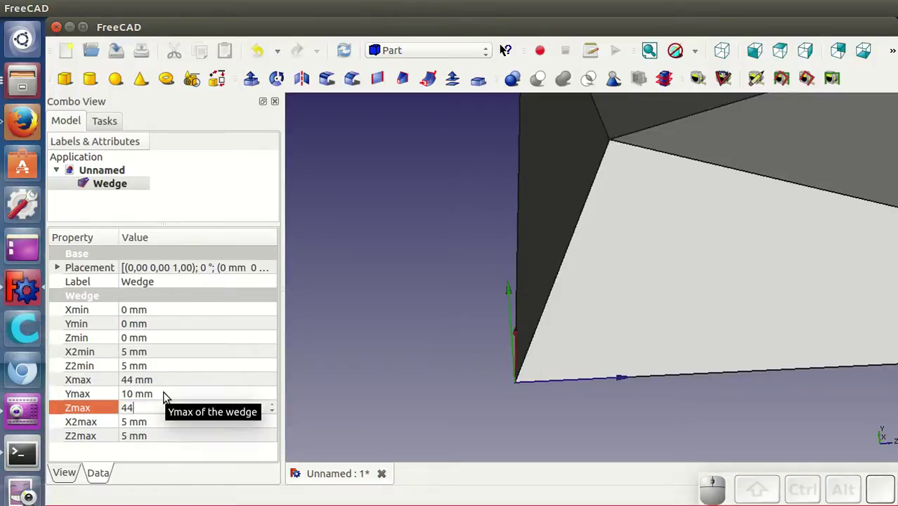
pyautogui.click(163, 395)
pyautogui.press('2')
pyautogui.press('8')
pyautogui.scroll(-3)
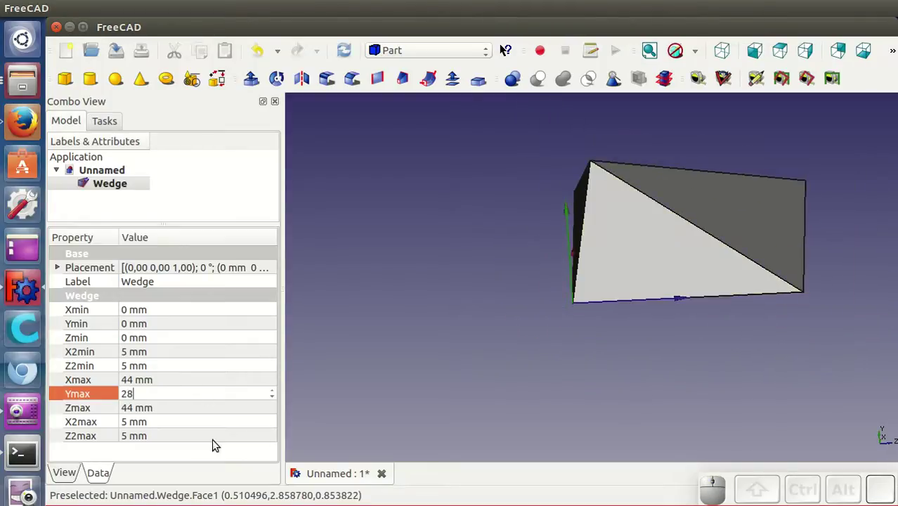
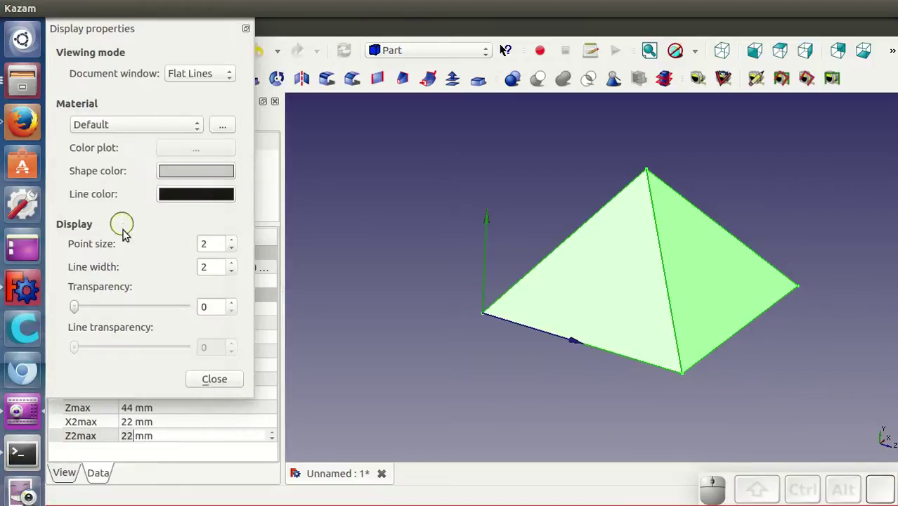
# Step: Set the pyramid's Shape color to orange and close the Display properties panel
pyautogui.click(192, 174)
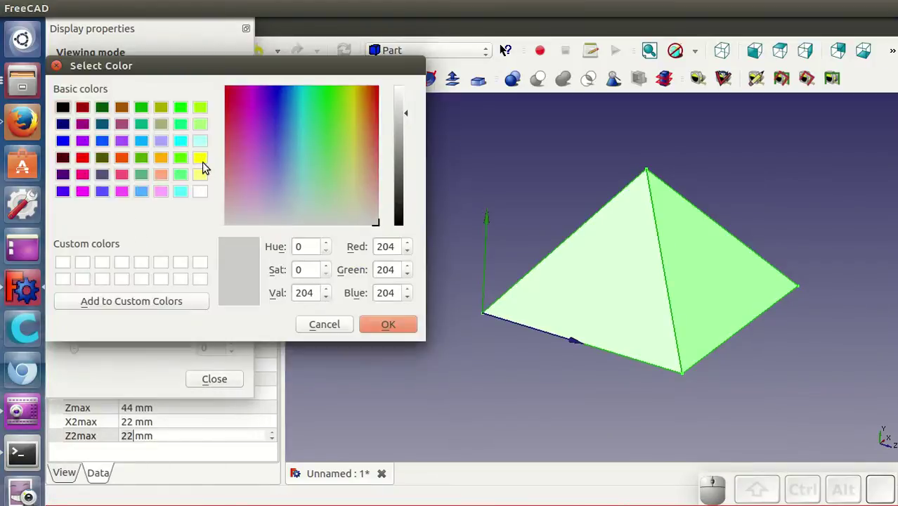
pyautogui.click(162, 162)
pyautogui.click(404, 327)
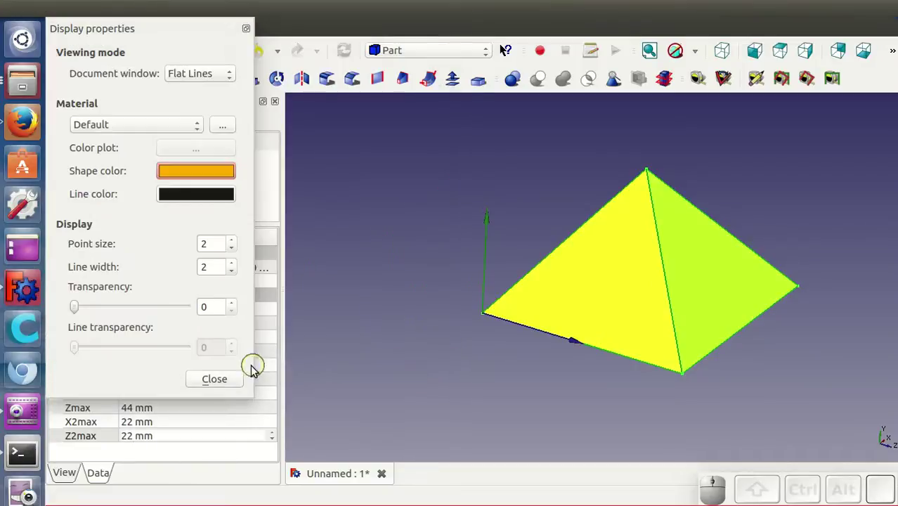
pyautogui.click(244, 381)
pyautogui.click(419, 271)
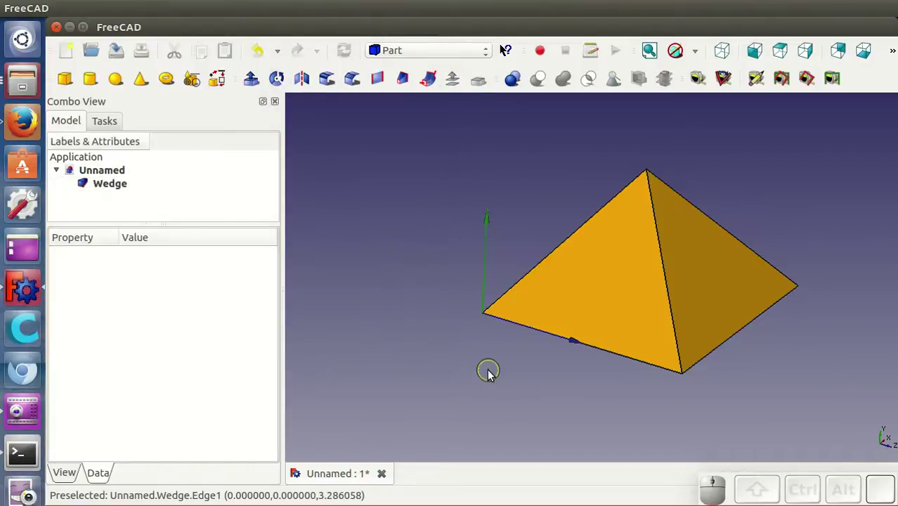
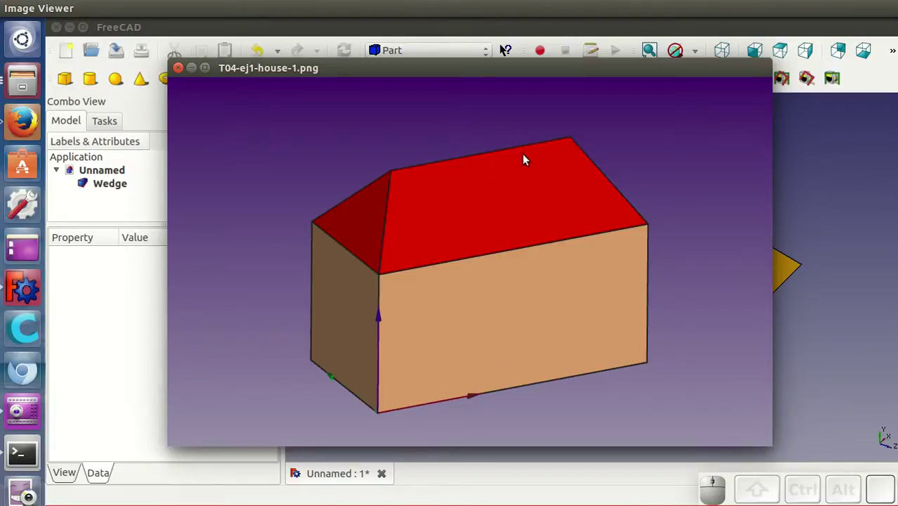
# Step: Step through the house reference images to T04-ej2-obelisco-1.png
pyautogui.press('Right')
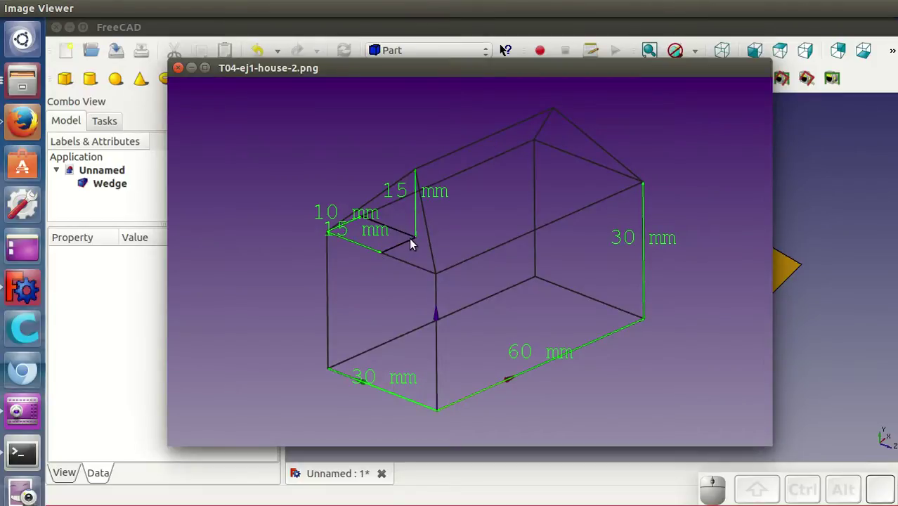
pyautogui.scroll(-3)
pyautogui.press('Right')
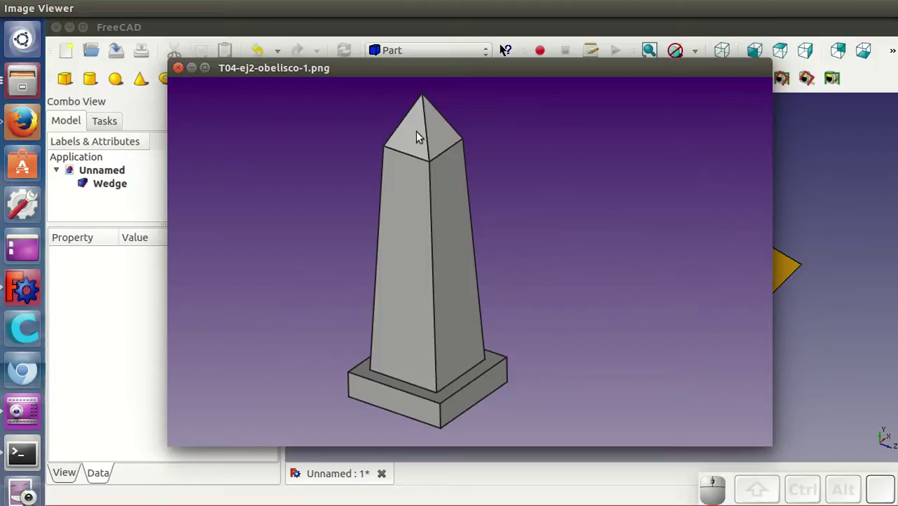
# Step: View obelisco-2 and obelisco-3, then advance to T04-ej3-cuenco-1.png
pyautogui.press('Right')
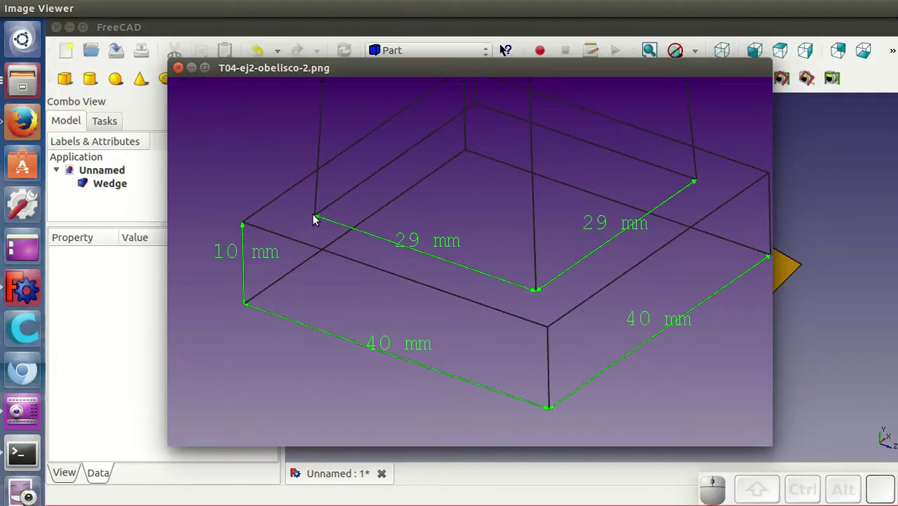
pyautogui.press('Right')
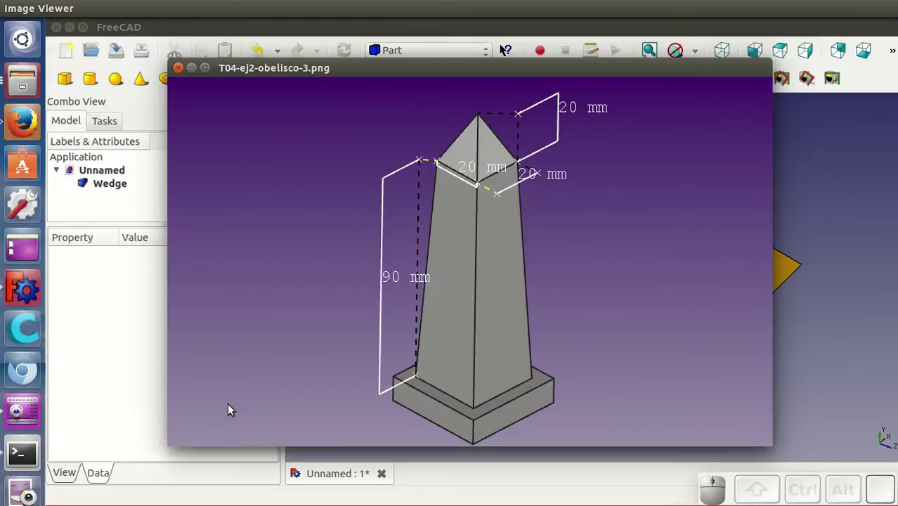
pyautogui.press('Right')
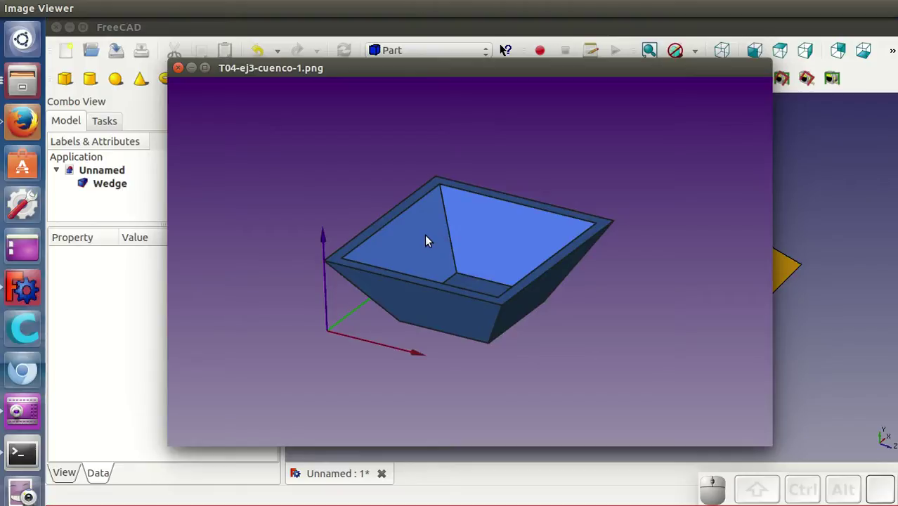
# Step: Show T04-ej3-cuenco-2.png with the bowl's 40, 20 and 15 mm dimensions
pyautogui.press('Right')
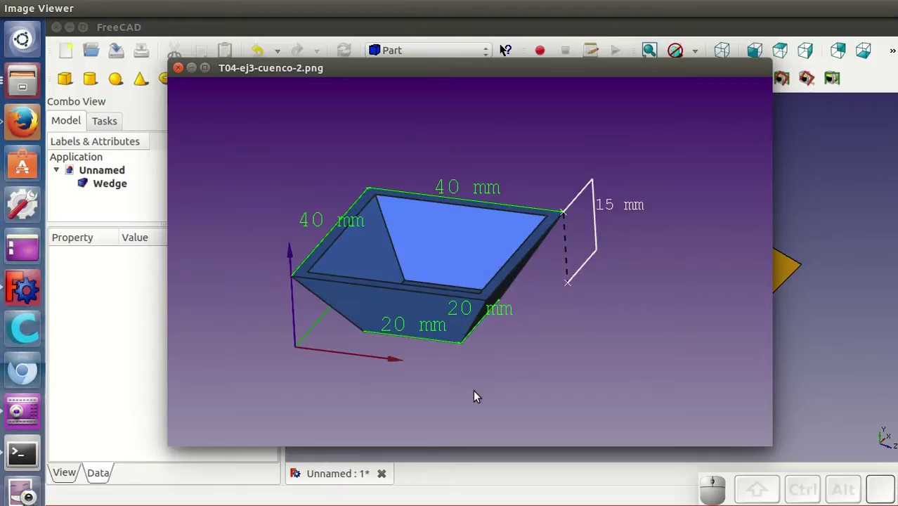